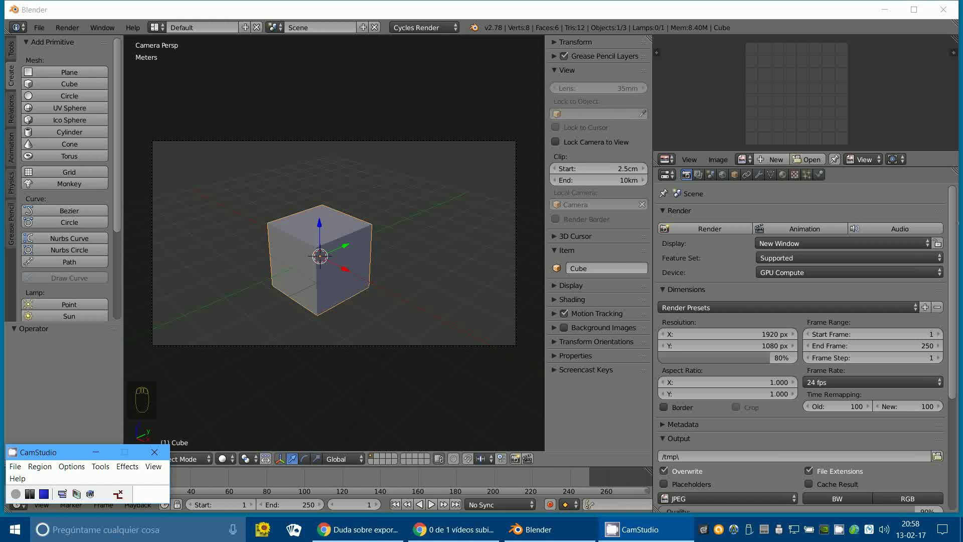
Step: Switch the render engine to Blender Render and show the cube's material settings
left_click(412, 38)
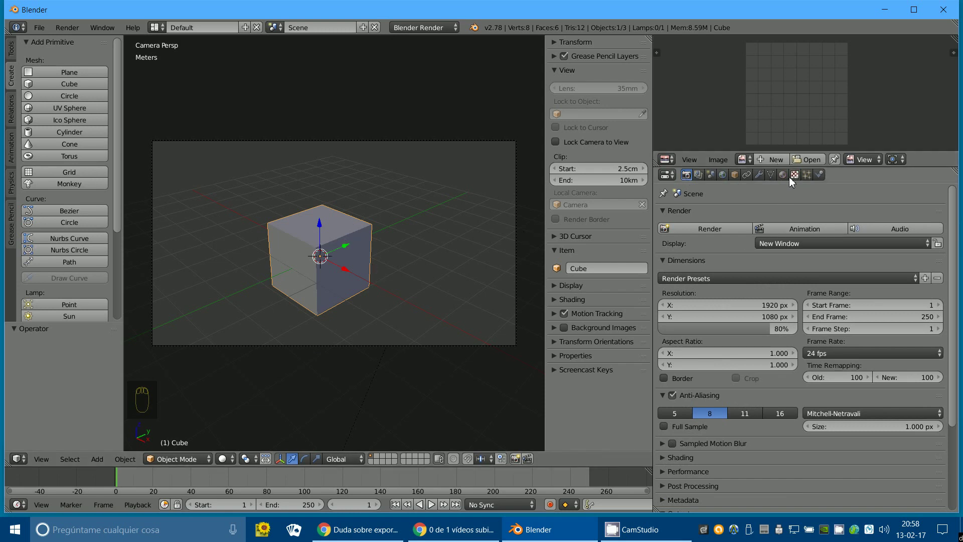
left_click(790, 180)
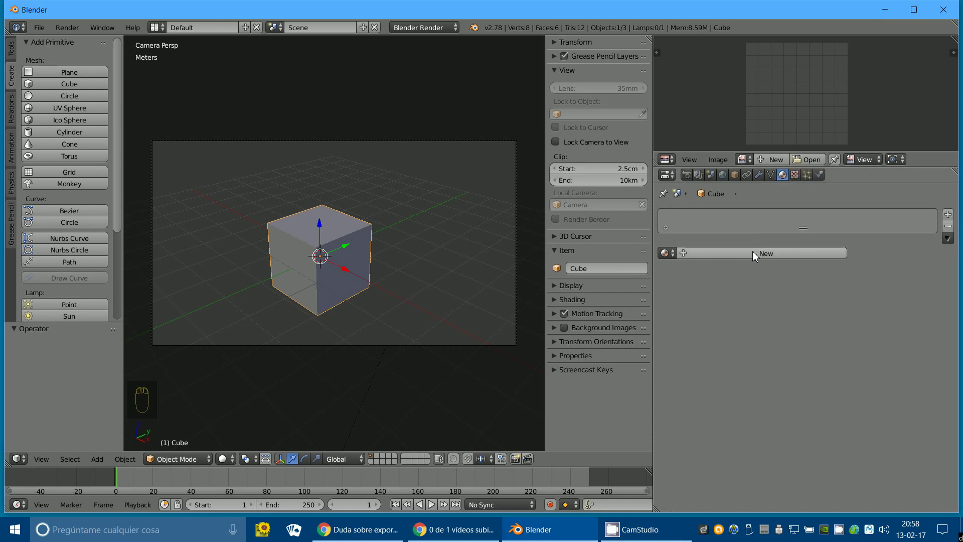
Step: Add a new material with the condor-emblem.png image texture and display it in the image view
left_click(758, 254)
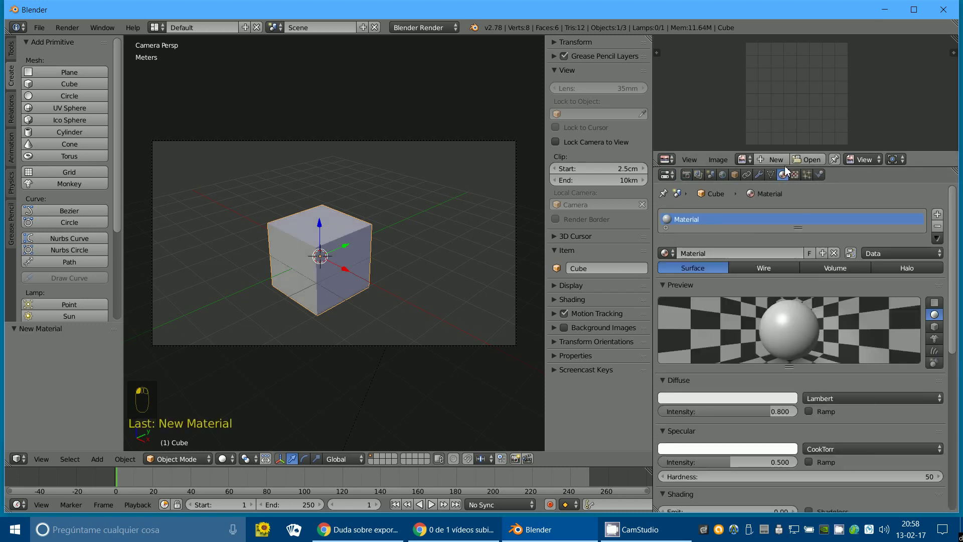
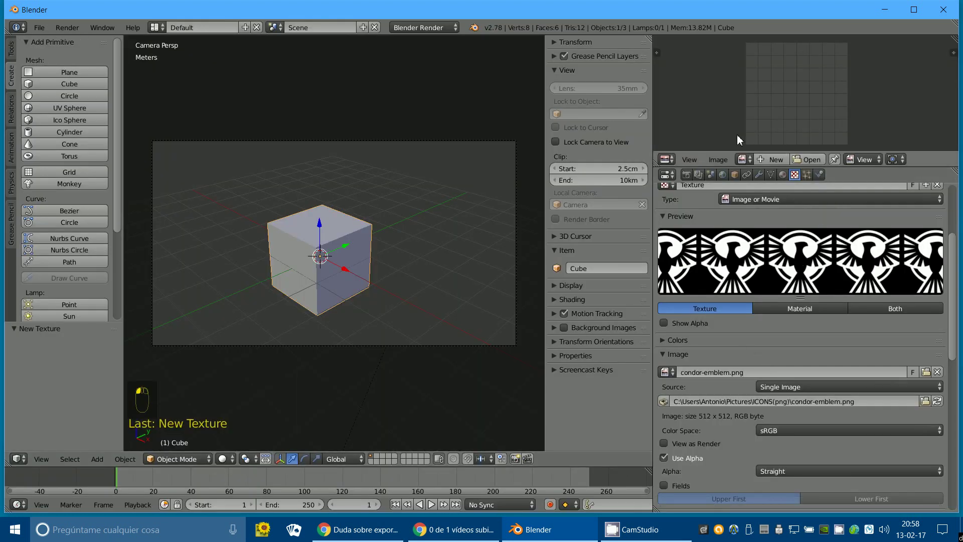
left_click(743, 163)
left_click_drag(819, 91, 706, 105)
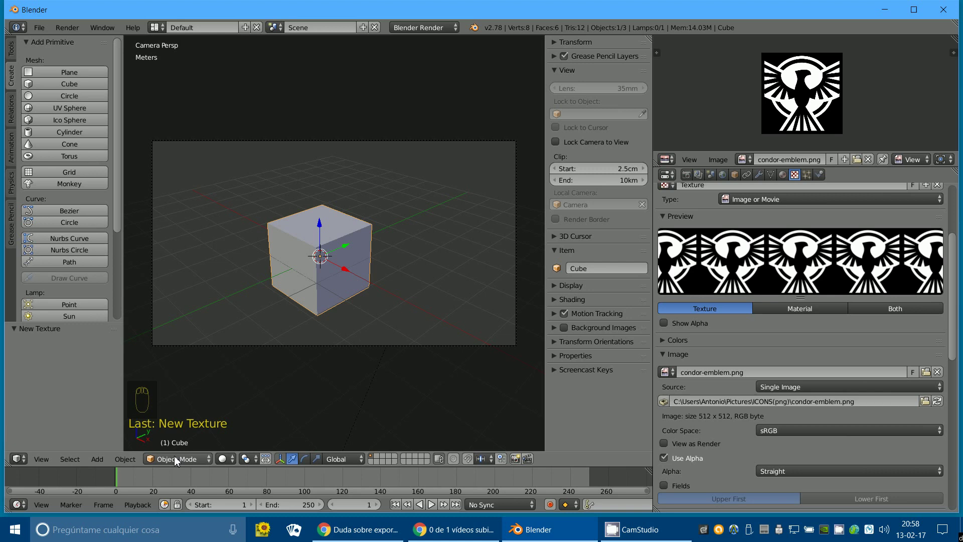
Step: Reset the cube's UVs so each face shows the whole emblem, with GLSL textured shading in the viewport
left_click(176, 458)
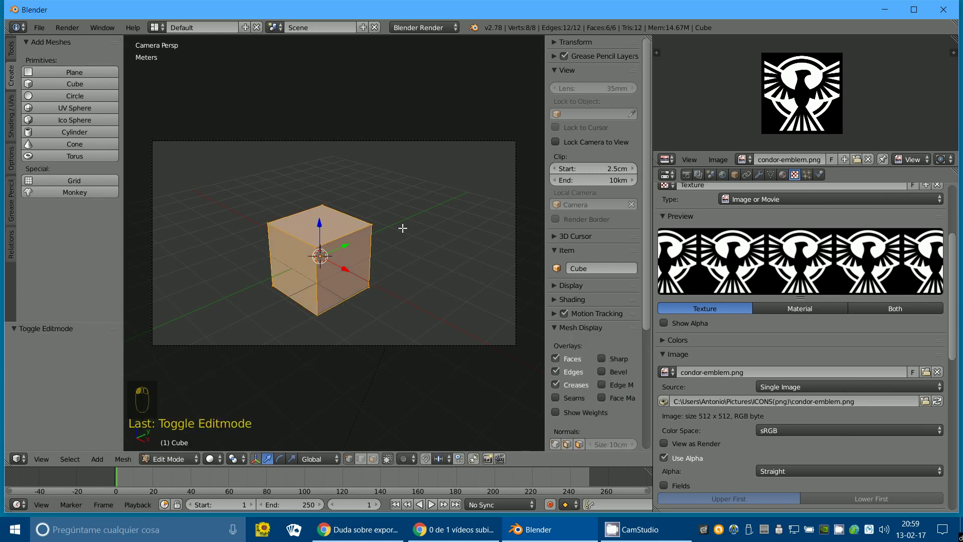
key("u")
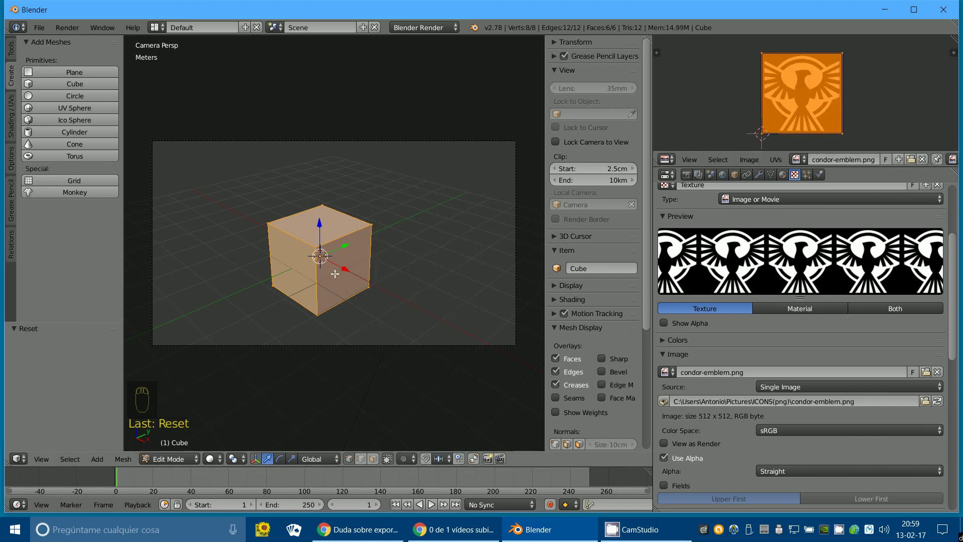
left_click(212, 466)
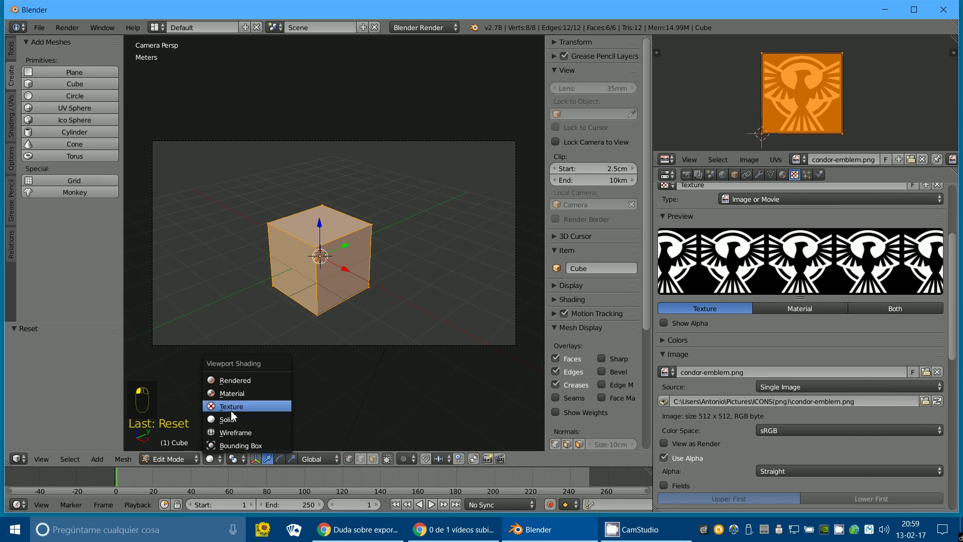
left_click_drag(317, 260, 567, 312)
left_click_drag(571, 298, 309, 269)
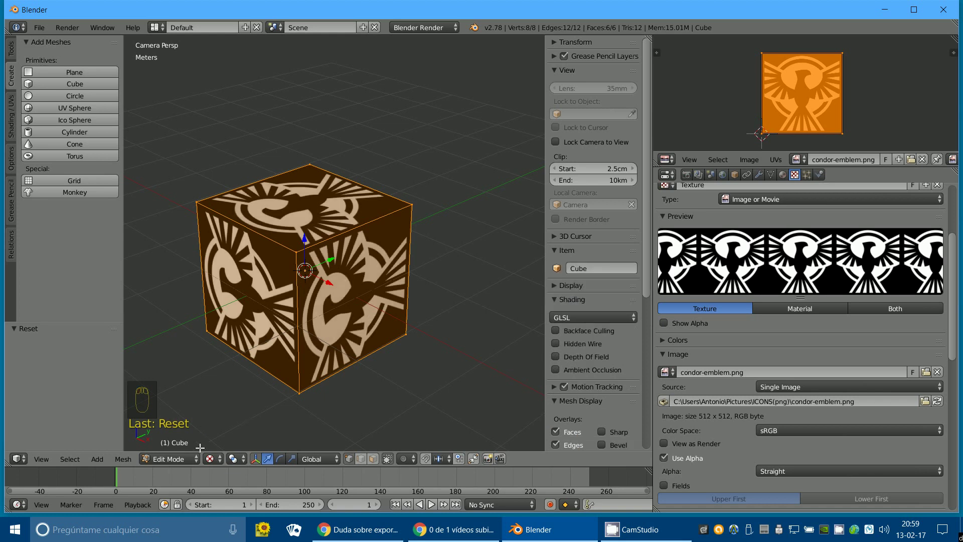
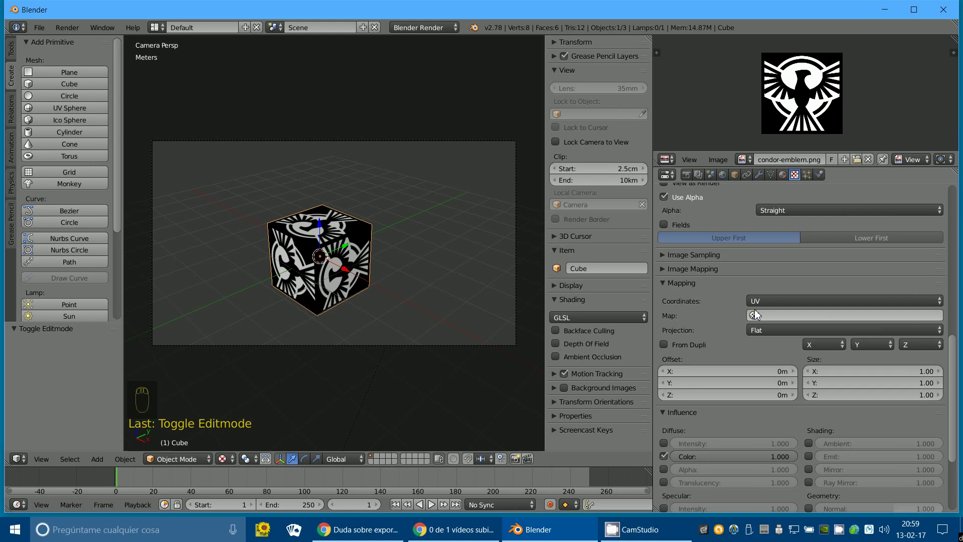
Step: Map the emblem texture through UVMap and make it drive normals instead of colour
left_click(753, 312)
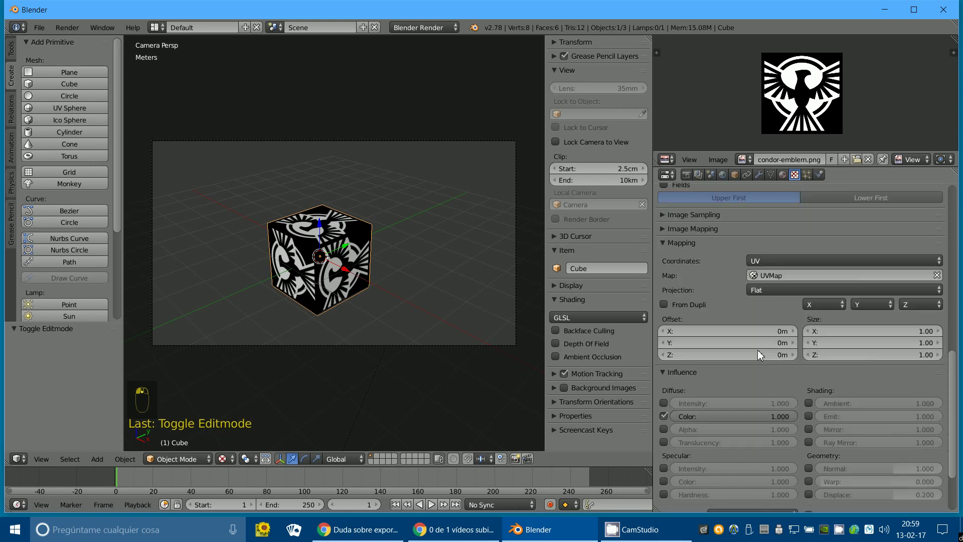
left_click(674, 337)
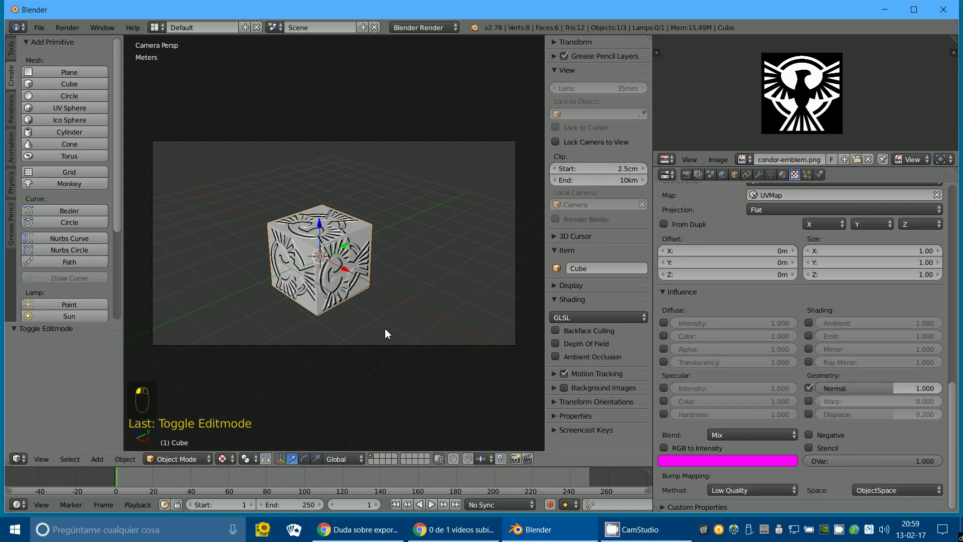
left_click_drag(391, 330, 378, 337)
key("KP_Decimal")
Step: Orbit and zoom to inspect the embossed cube, then show its modifier settings
left_click_drag(379, 336, 283, 334)
left_click_drag(283, 333, 807, 352)
left_click_drag(398, 380, 756, 175)
left_click(767, 178)
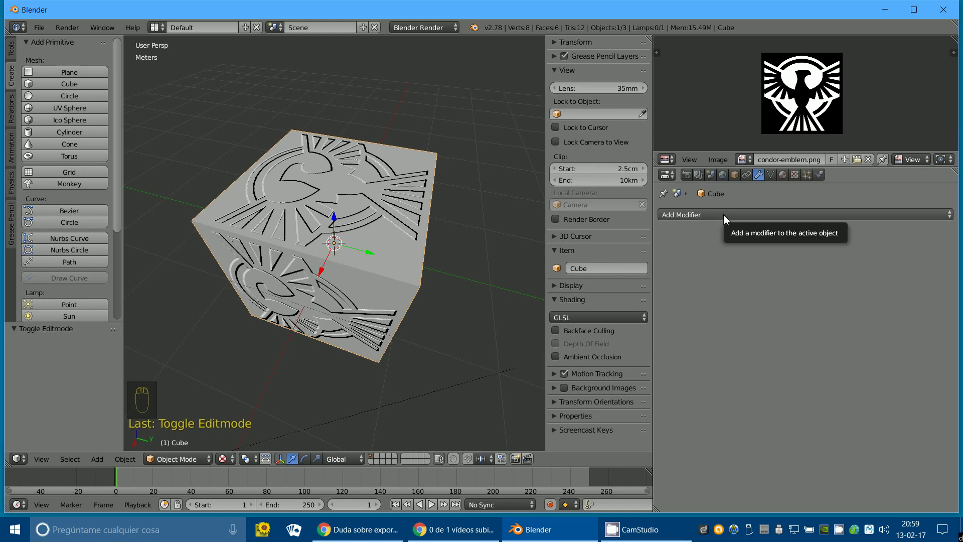
Step: Add a Multiresolution modifier with the Simple scheme, subdivided to level 8
left_click(728, 221)
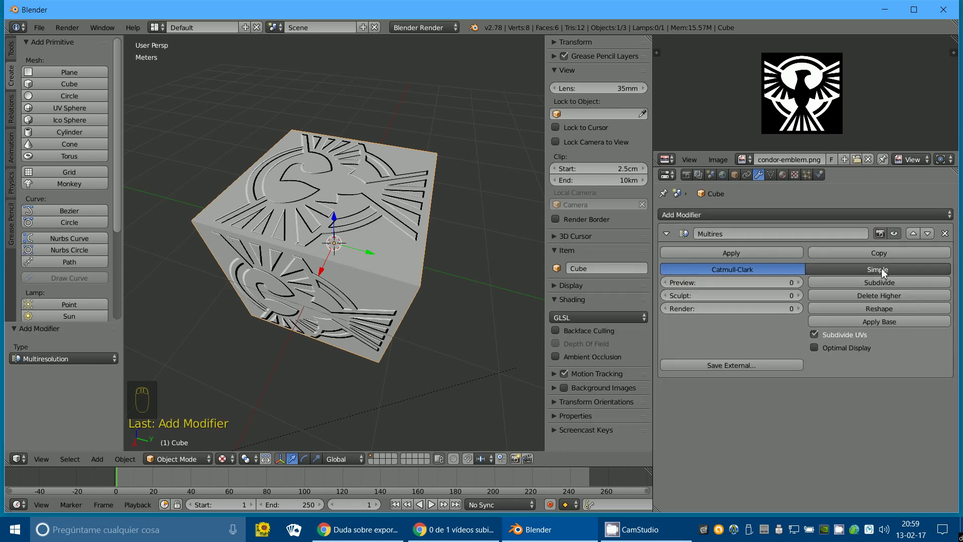
left_click(884, 273)
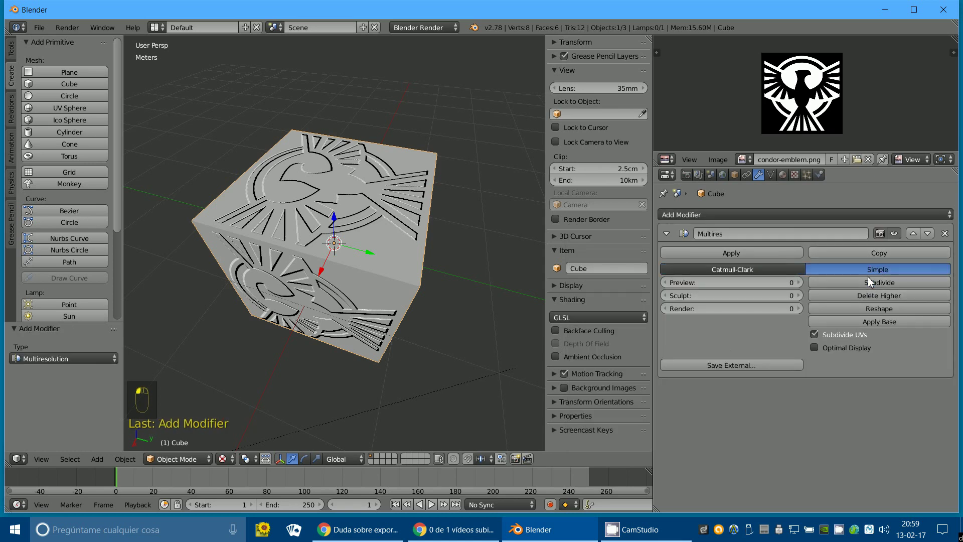
left_click(887, 288)
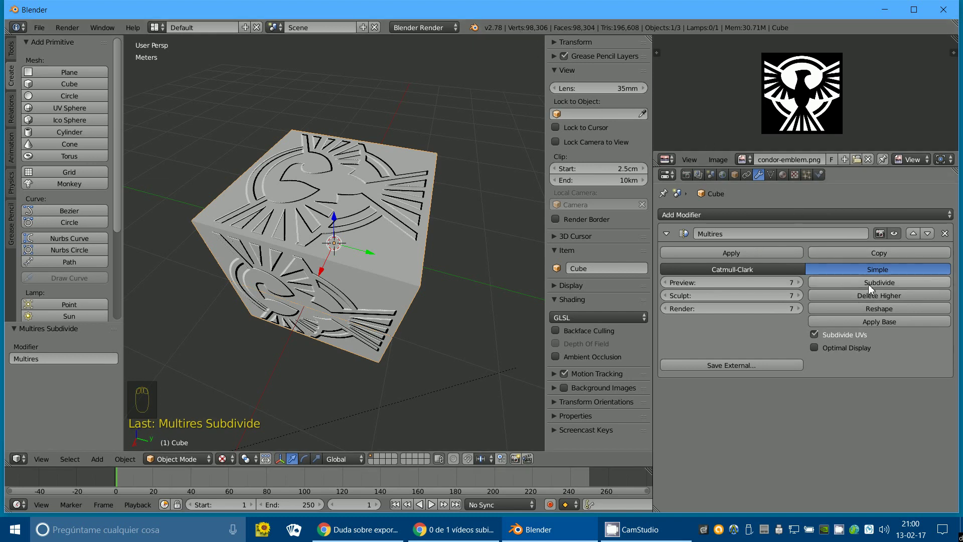
left_click(872, 291)
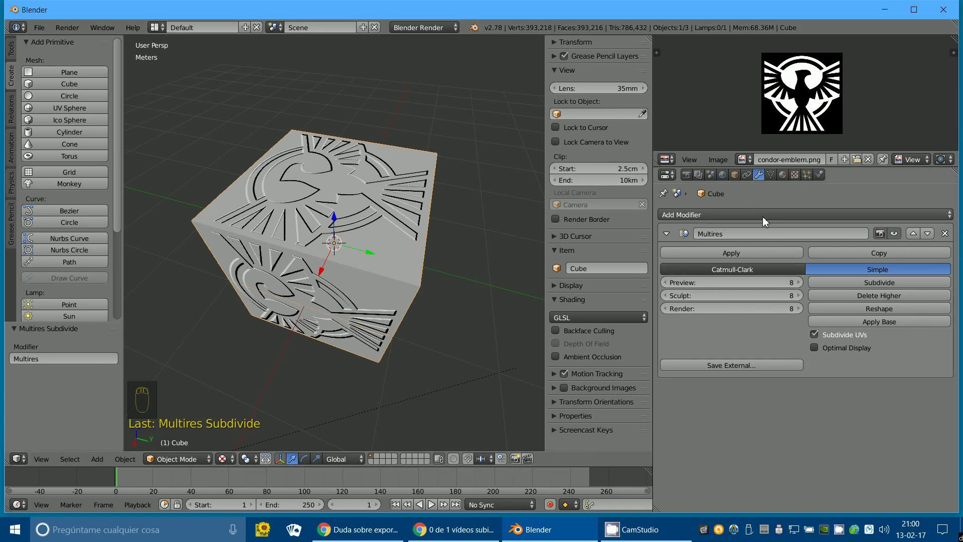
Step: Add a Displace modifier to the cube
left_click(768, 222)
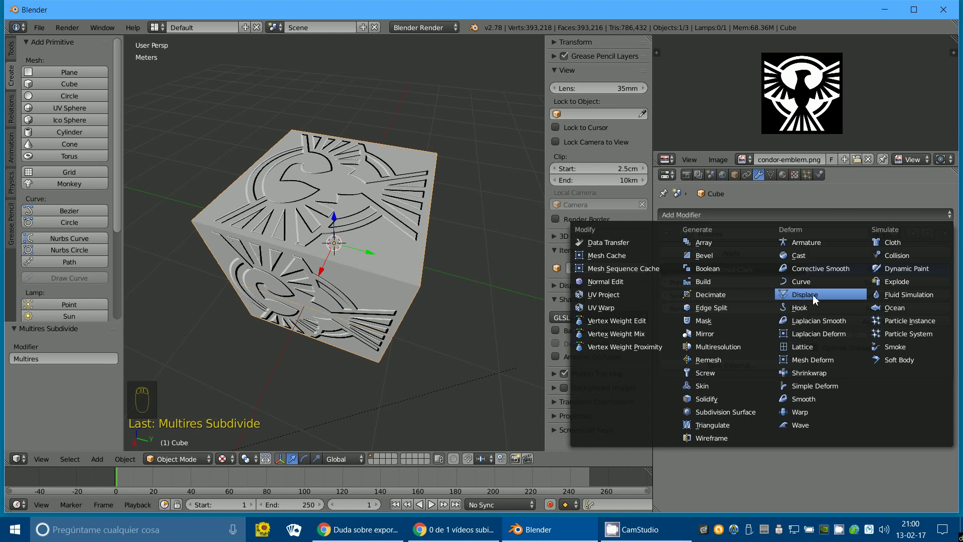
left_click_drag(408, 260, 679, 444)
scroll("down", 3)
scroll("up", 3)
Step: Assign the existing emblem image 'Texture' as the displacement texture
left_click(668, 434)
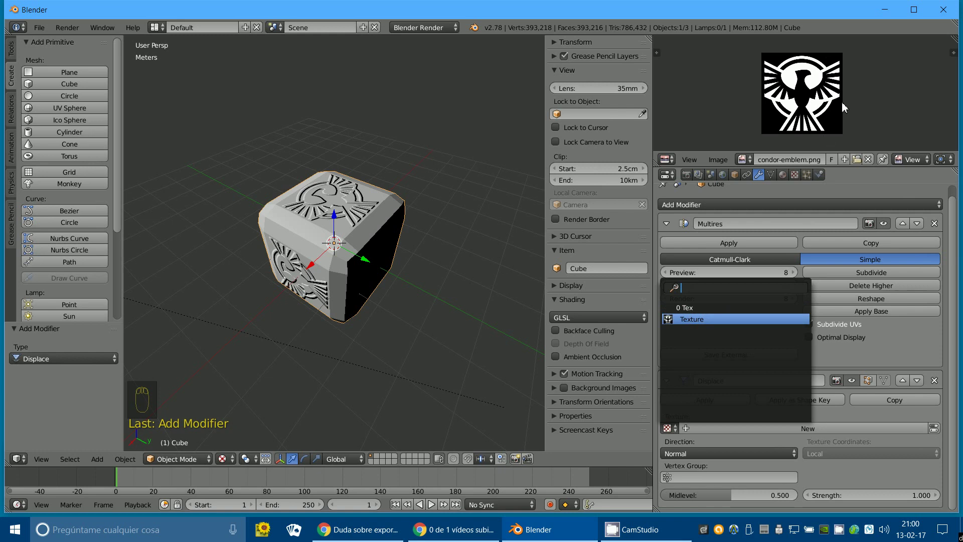
scroll("up", 3)
left_click_drag(377, 280, 835, 458)
left_click(835, 459)
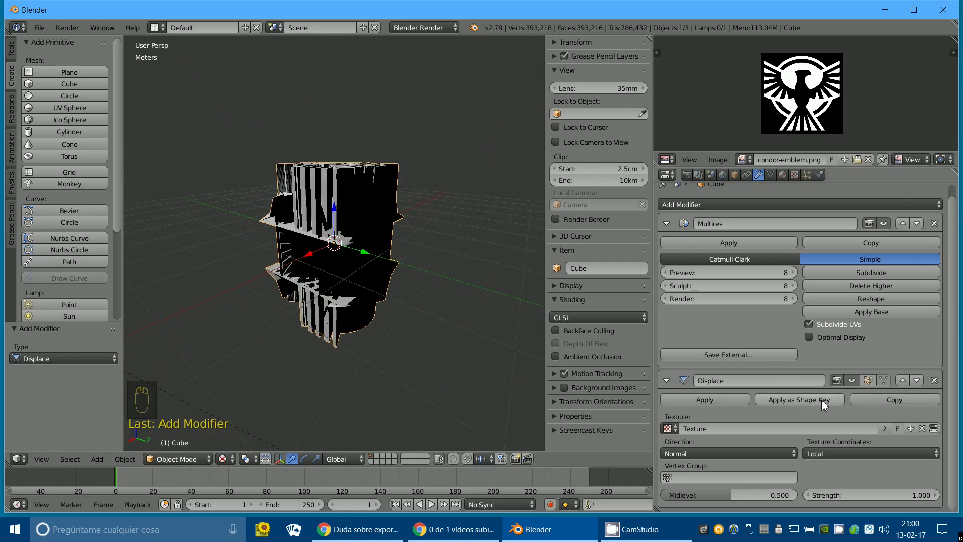
Step: Set the displacement to UV texture coordinates with midlevel 0
left_click(820, 450)
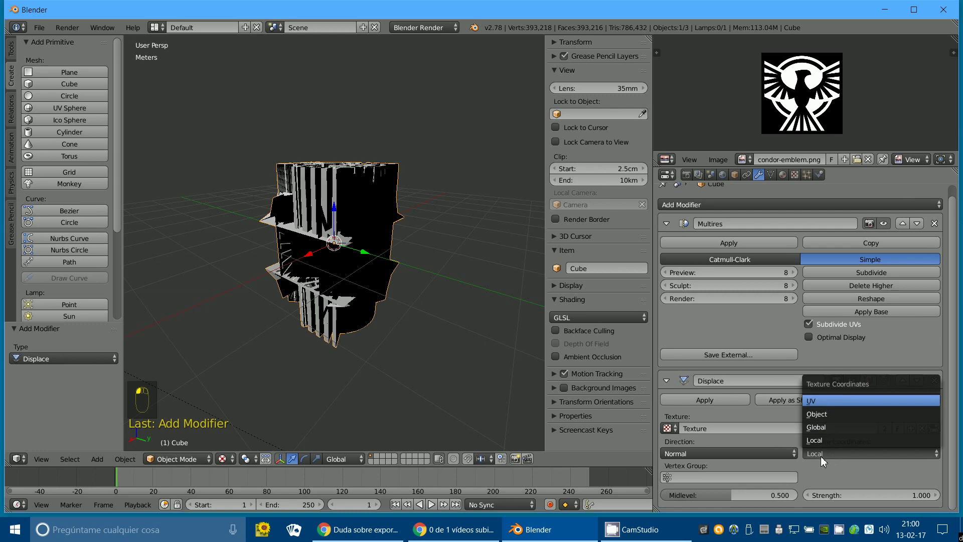
left_click_drag(391, 321, 713, 497)
scroll("down", 3)
scroll("down", 3)
left_click_drag(734, 500, 425, 493)
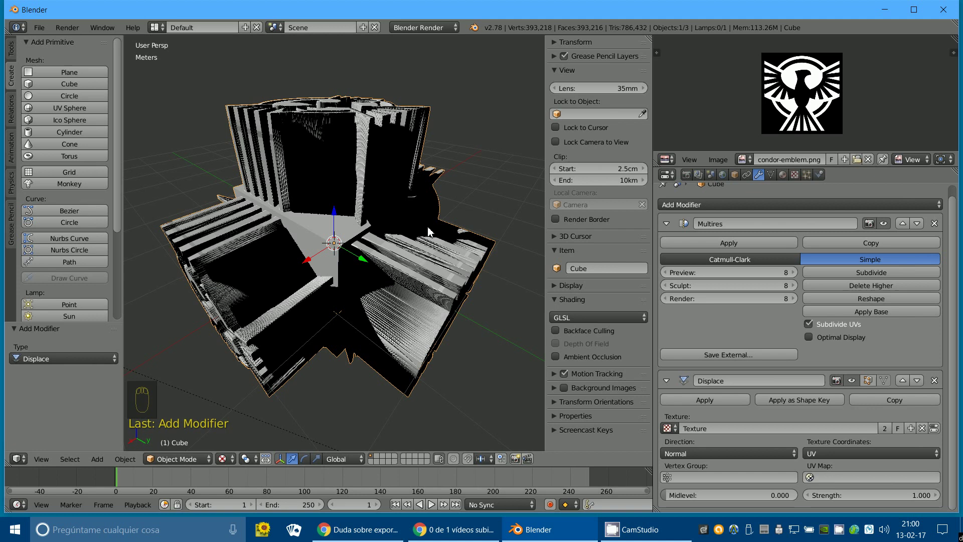
left_click(857, 497)
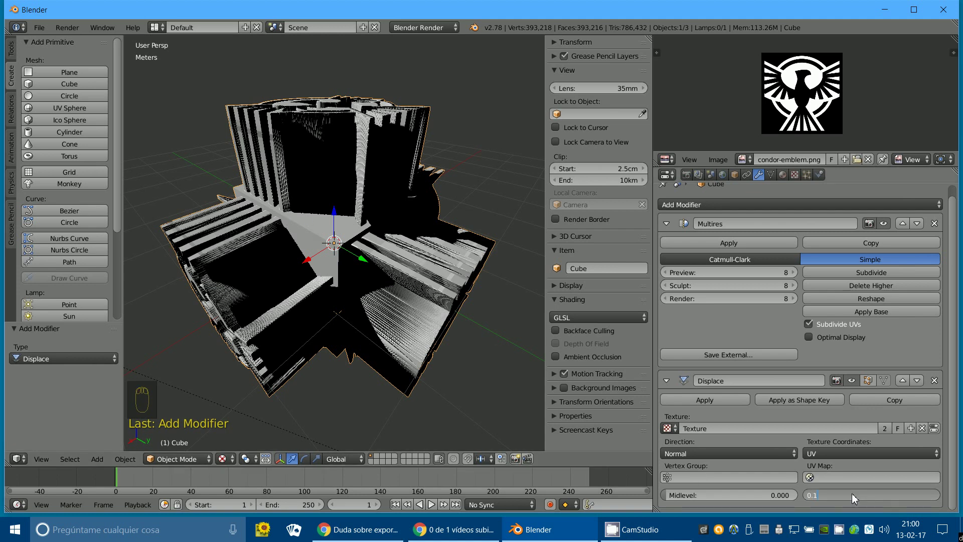
left_click_drag(336, 311, 286, 266)
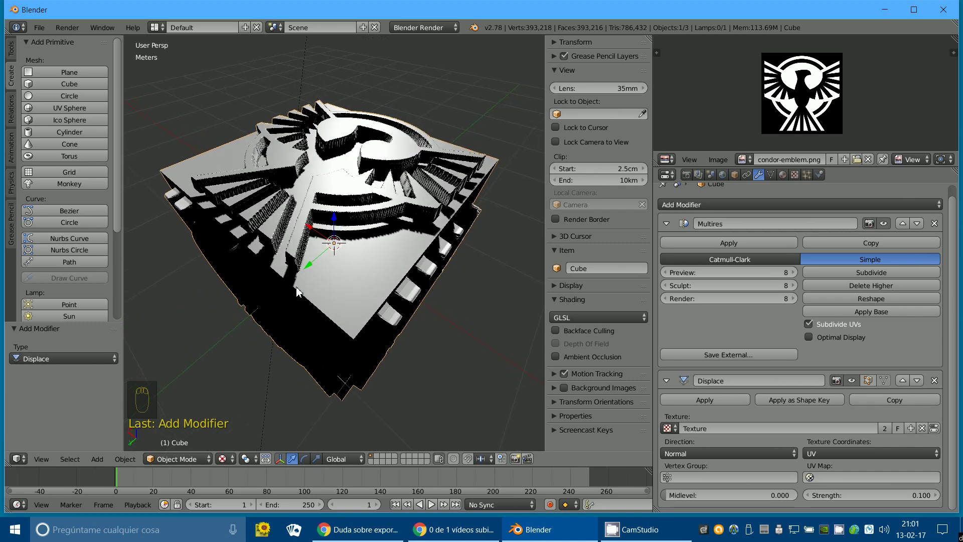
left_click_drag(313, 298, 860, 495)
Step: Lower the displacement strength to 0.025 and use the UVMap, inspecting the raised emblem
left_click(860, 495)
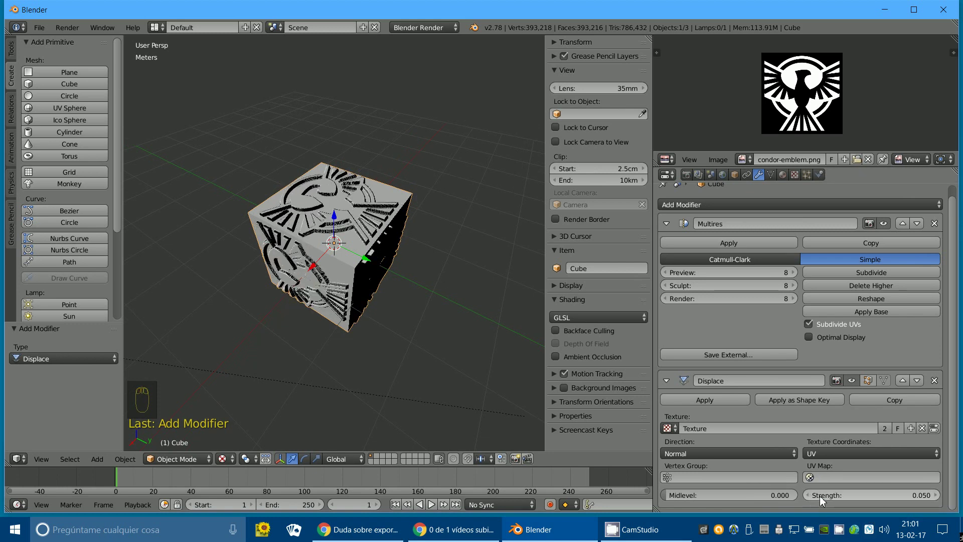
left_click_drag(442, 368, 906, 498)
left_click(906, 498)
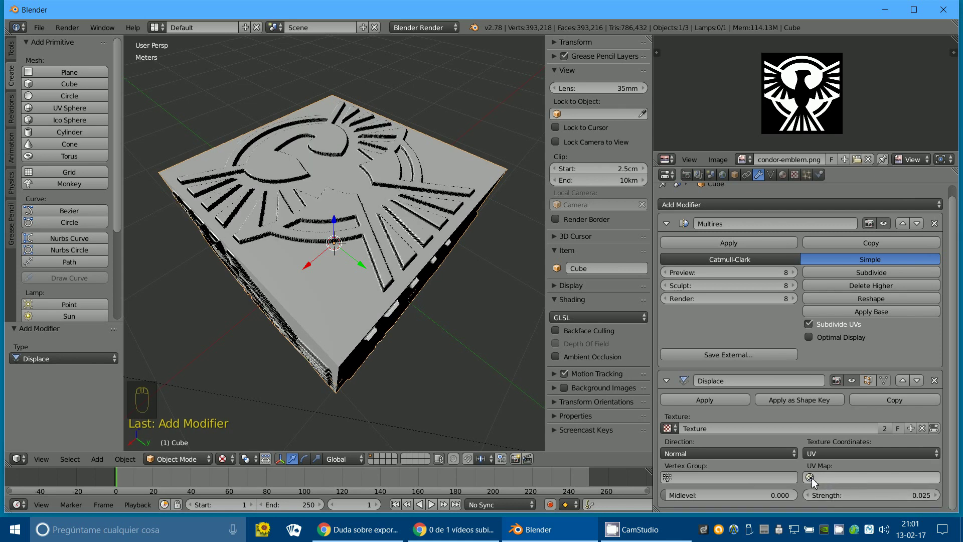
left_click(814, 484)
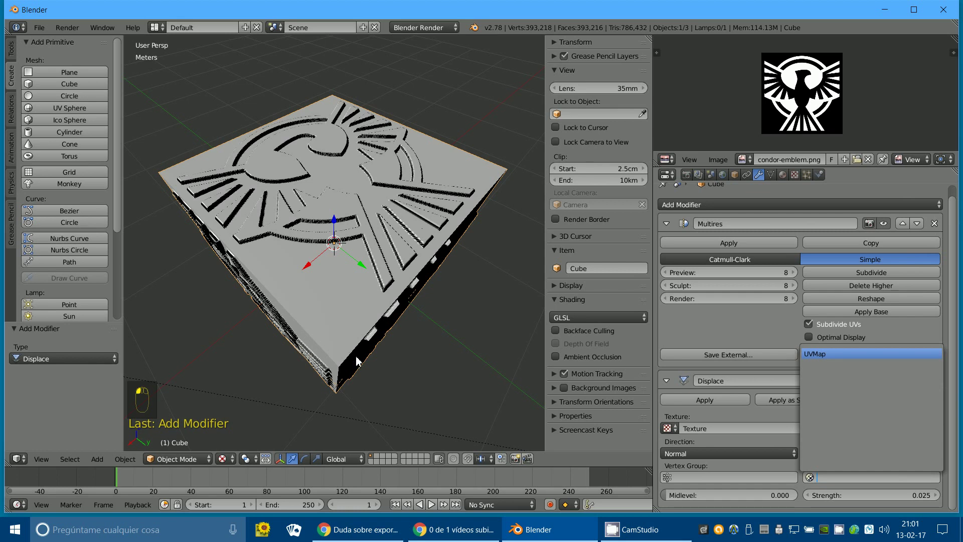
left_click_drag(377, 368, 539, 111)
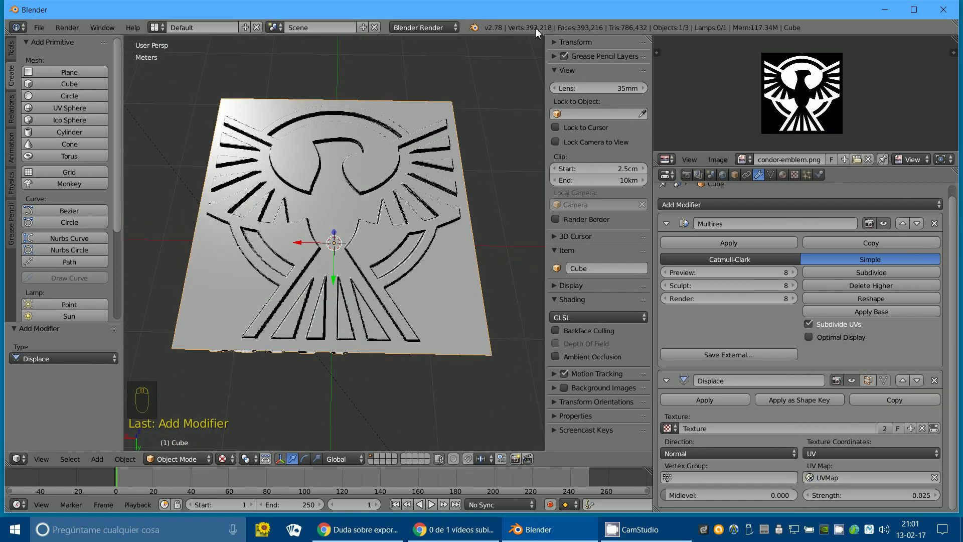
left_click_drag(357, 298, 312, 276)
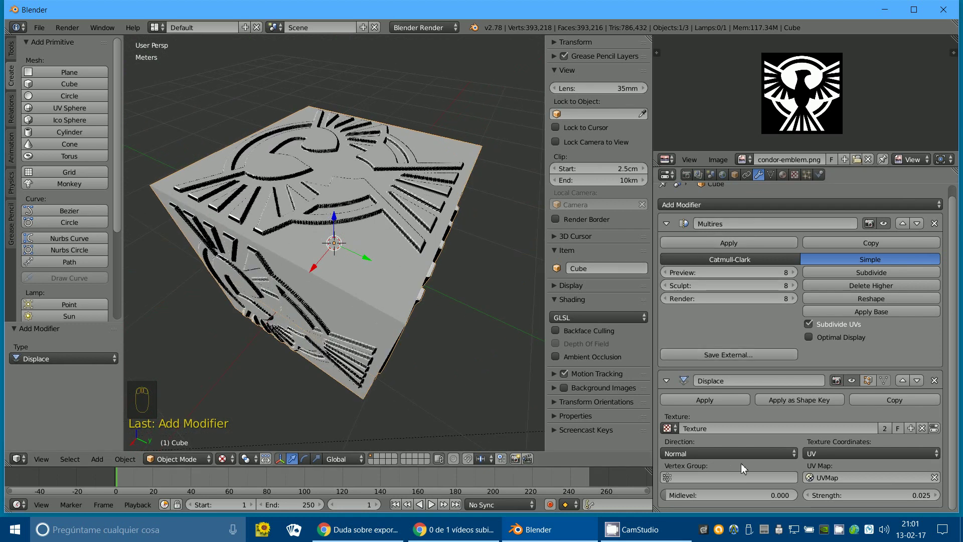
scroll("up", 3)
scroll("down", 3)
Step: Apply the Displace and Multires modifiers to bake the emblem into the mesh
left_click(713, 408)
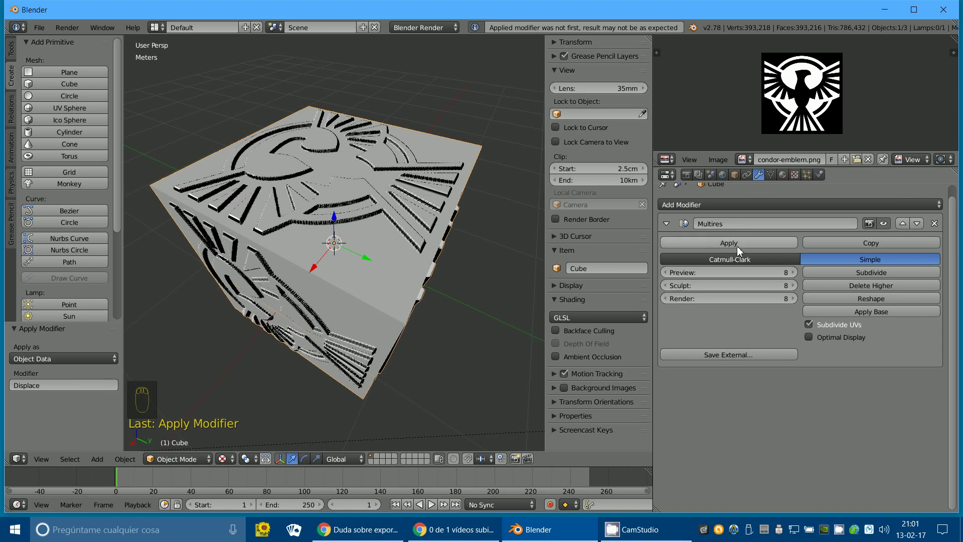
left_click(739, 247)
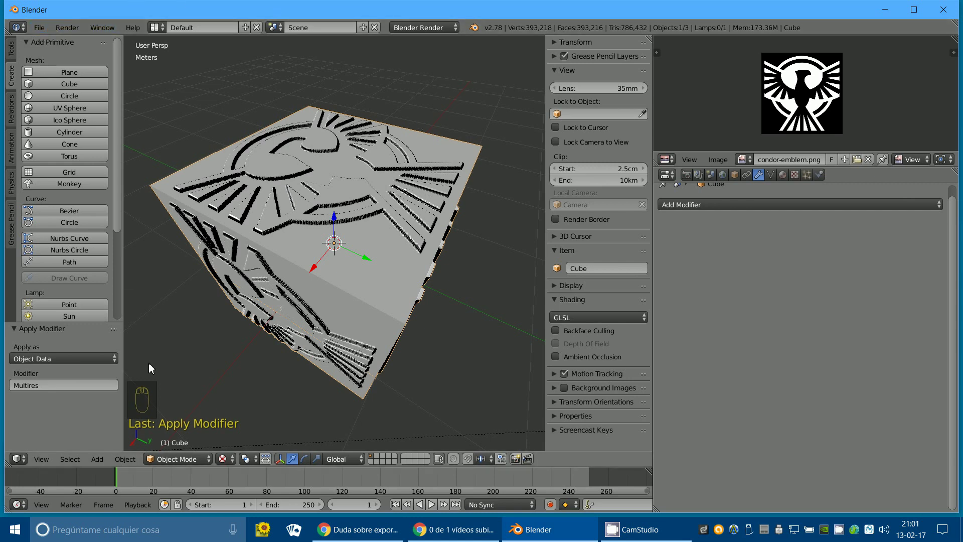
Step: Inspect the raised emblem mesh up close and start exporting it as STL
left_click_drag(166, 467, 581, 3)
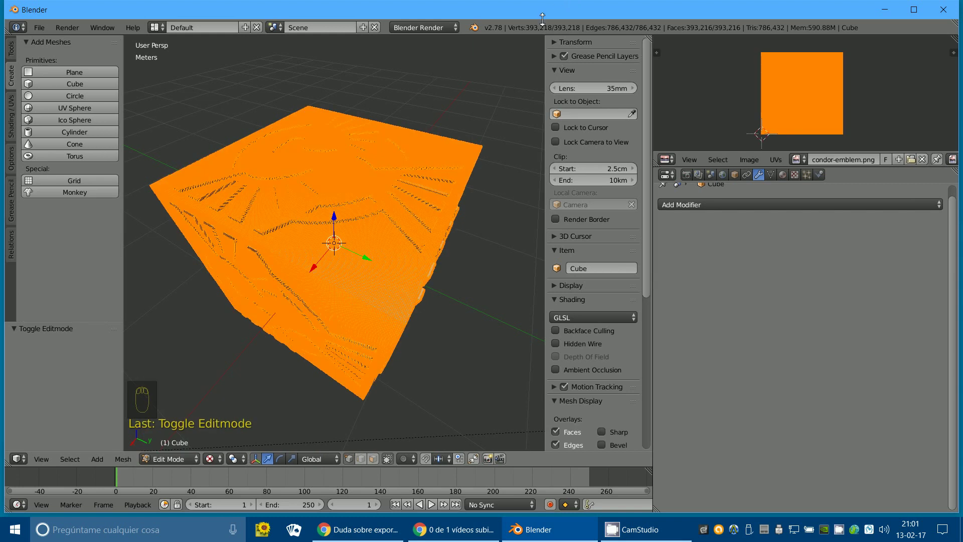
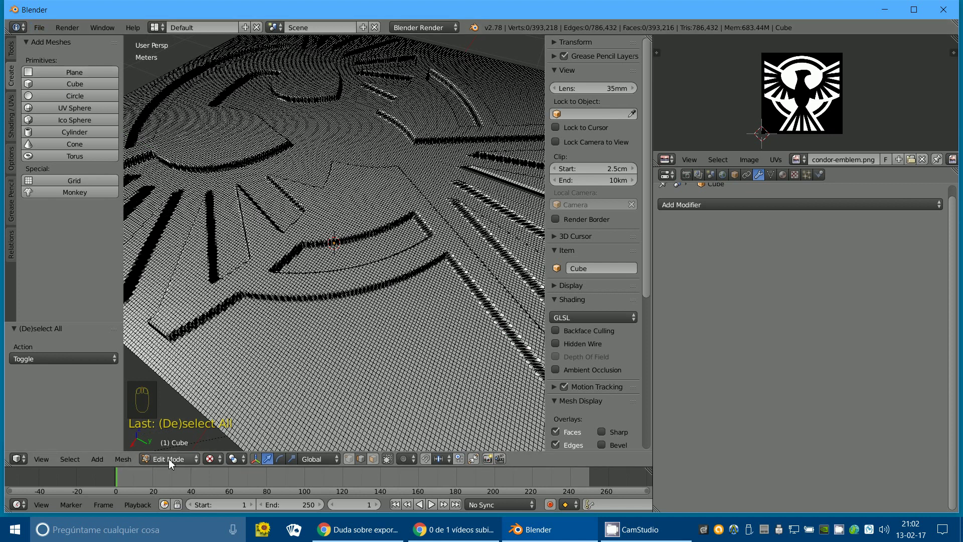
left_click(80, 92)
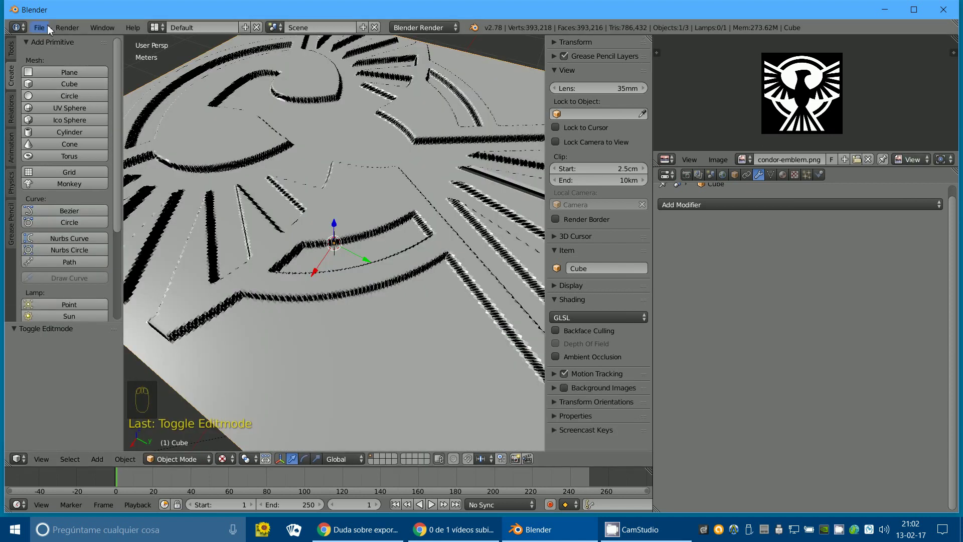